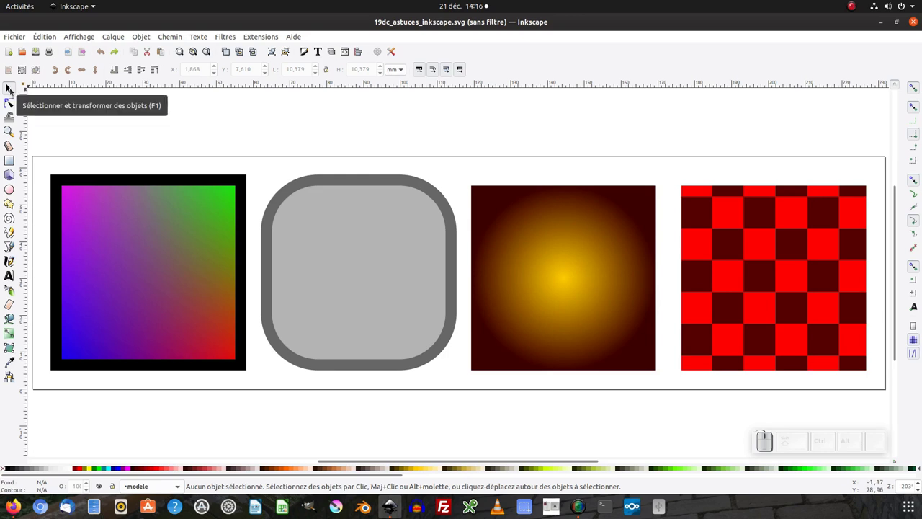
Step: Select the gradient tile and shrink it with stroke-width scaling enabled, then undo the resize
left_click(120, 211)
left_click(291, 196)
left_click(268, 208)
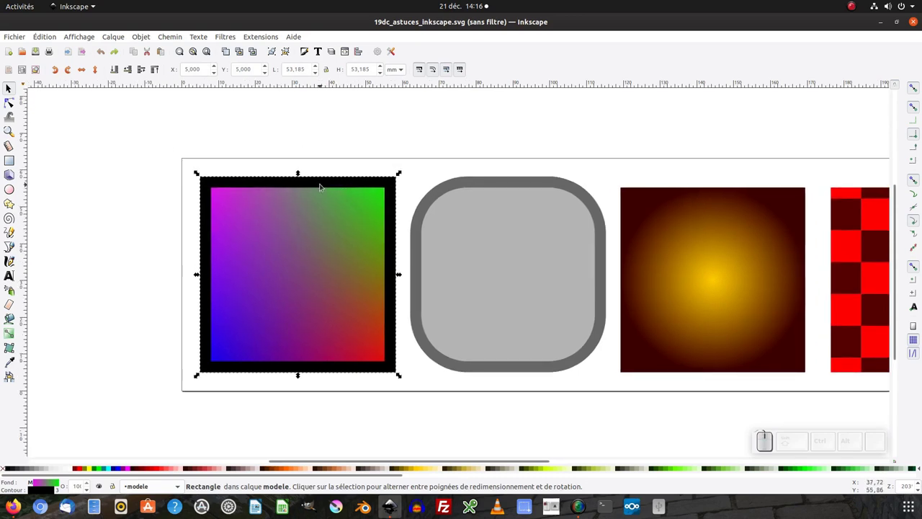
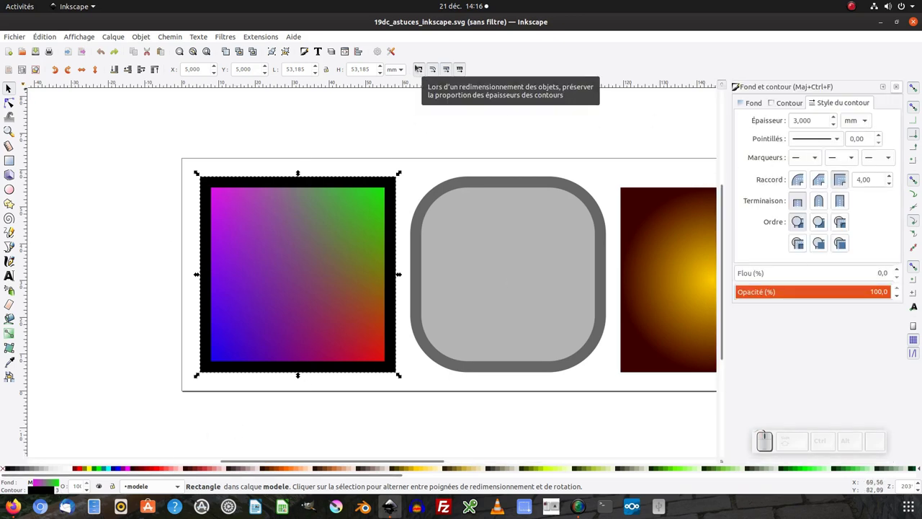
left_click(373, 144)
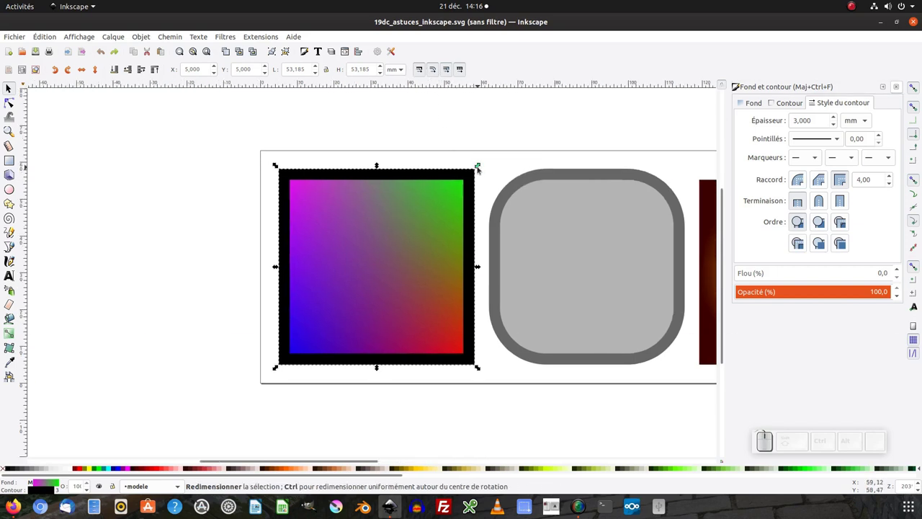
left_click_drag(479, 168, 340, 324)
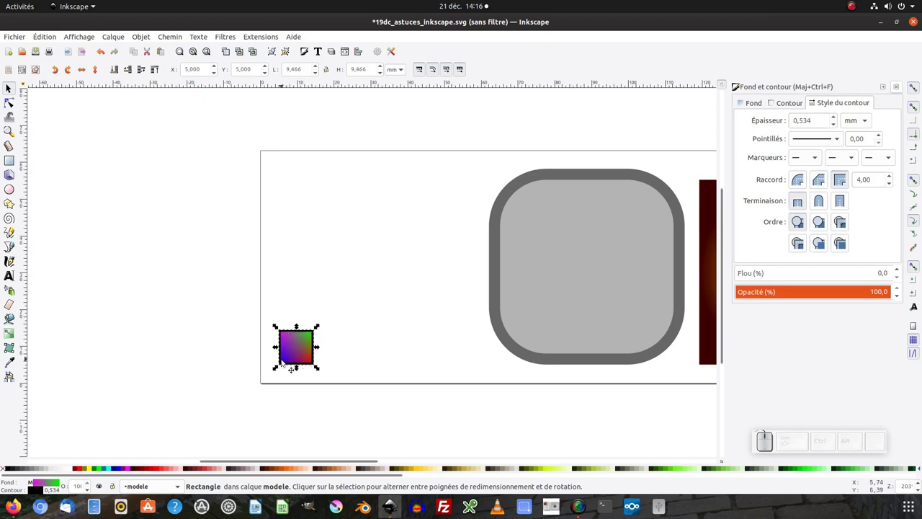
key("ctrl+z")
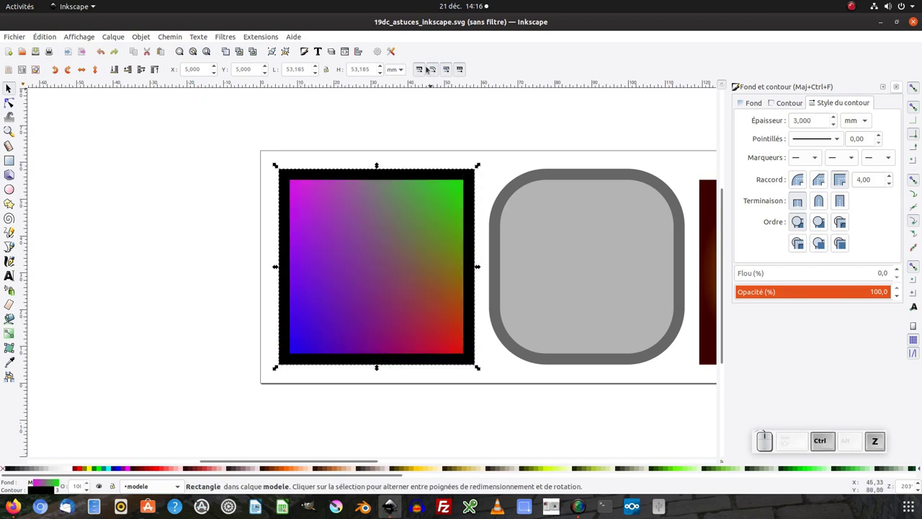
Step: Shrink the tile again with stroke width kept fixed, undo it, and re-enable stroke scaling
left_click(421, 70)
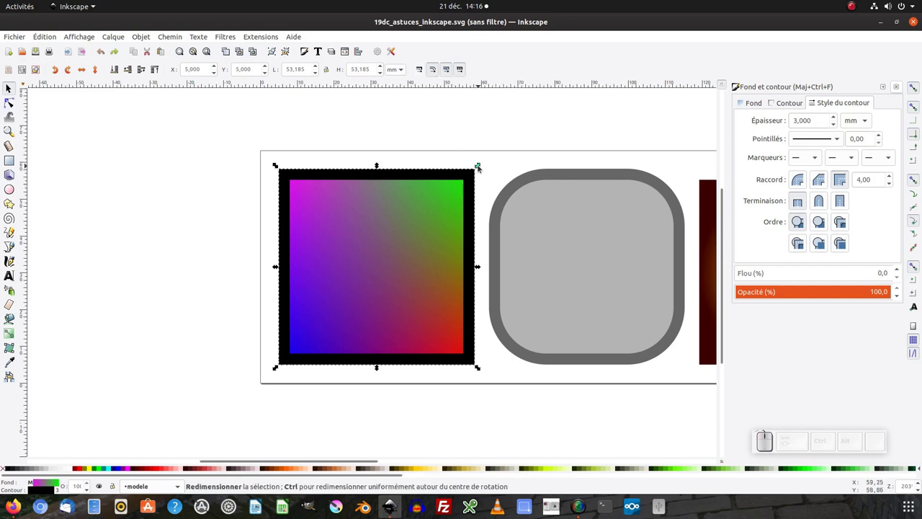
left_click_drag(479, 167, 326, 331)
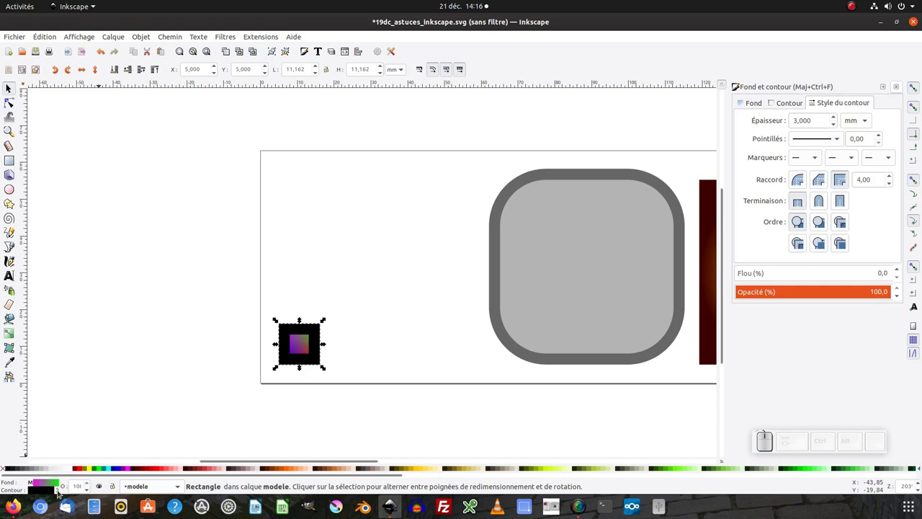
key("ctrl+z")
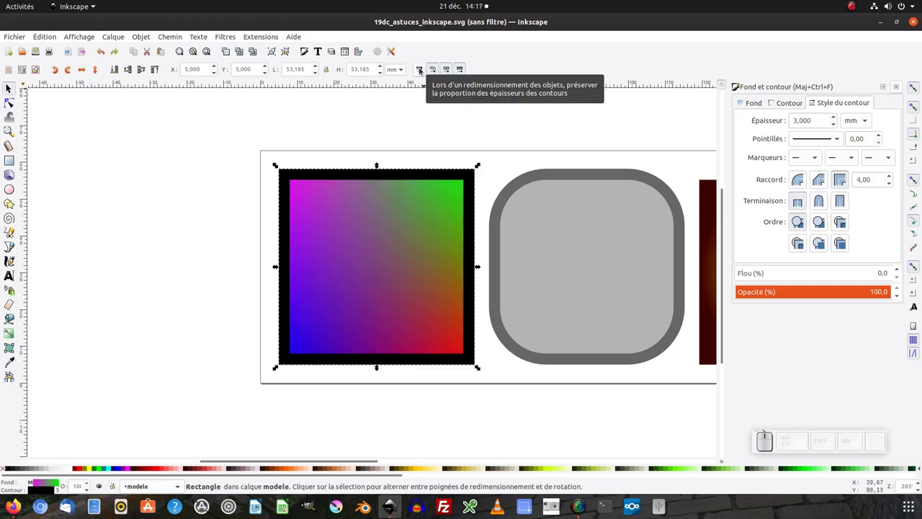
left_click(422, 69)
left_click(503, 143)
left_click(458, 171)
left_click(373, 186)
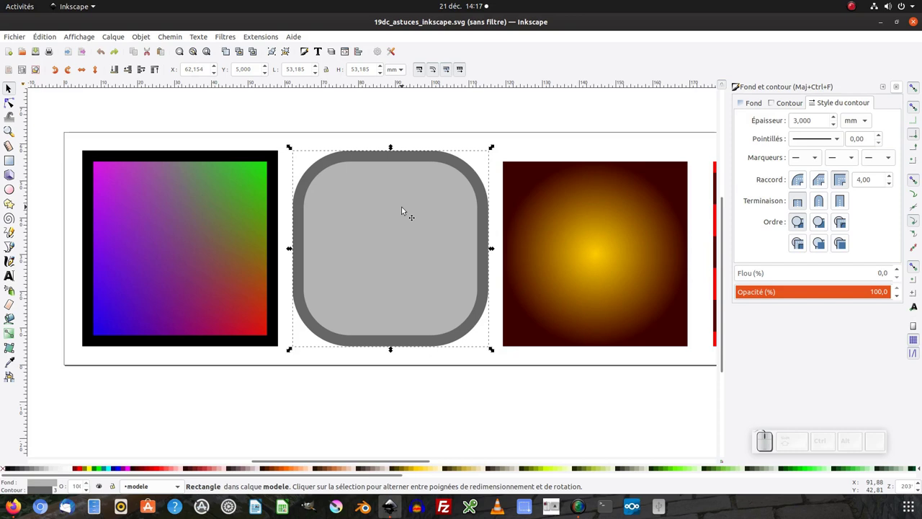
left_click(406, 212)
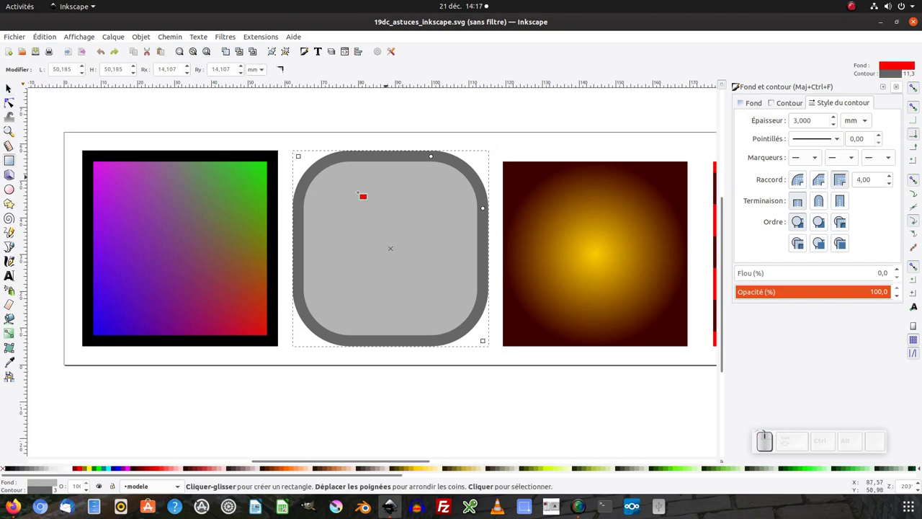
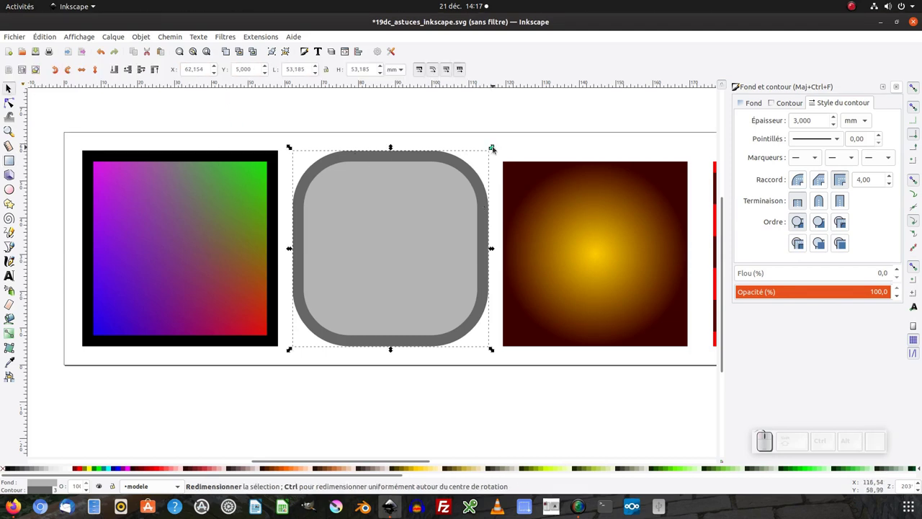
left_click_drag(493, 149, 411, 234)
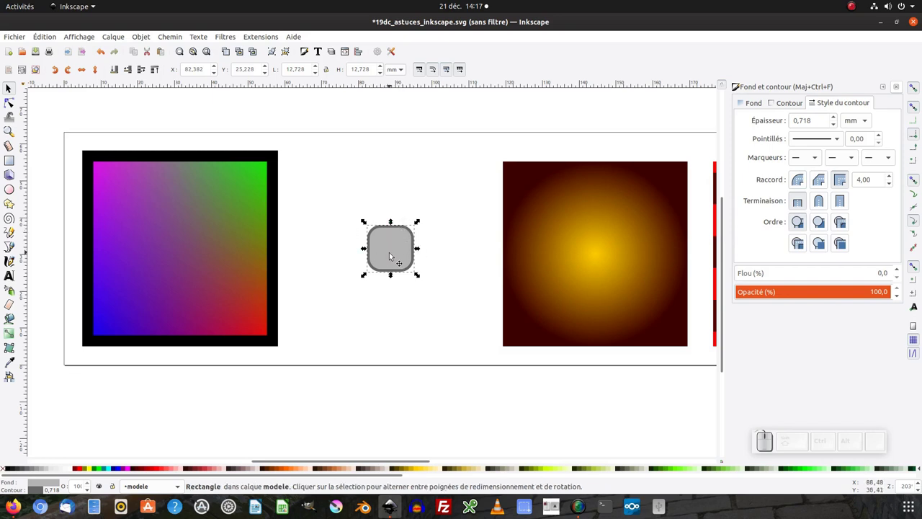
key("ctrl+z")
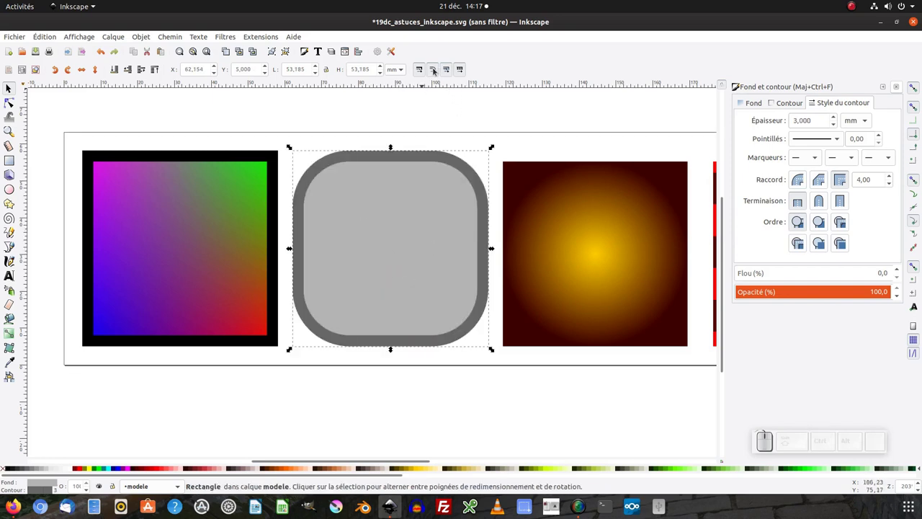
left_click(434, 70)
left_click_drag(492, 148, 420, 244)
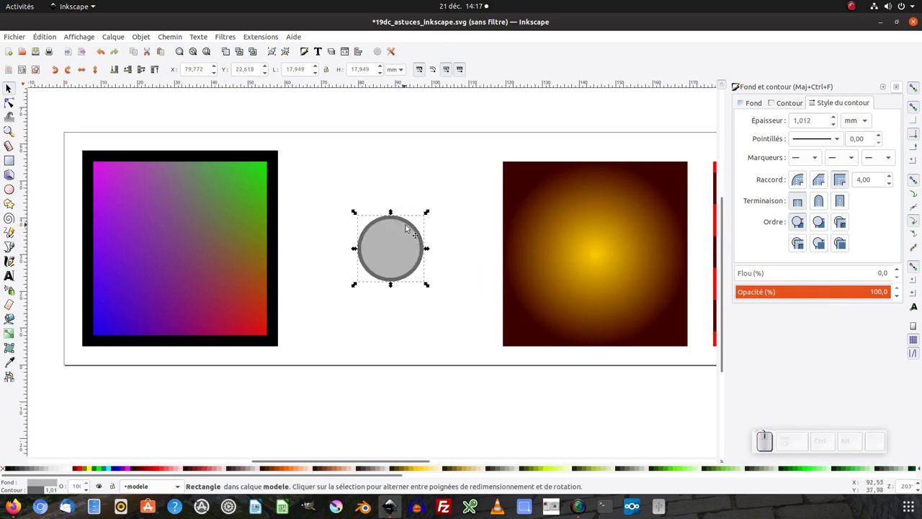
left_click(399, 242)
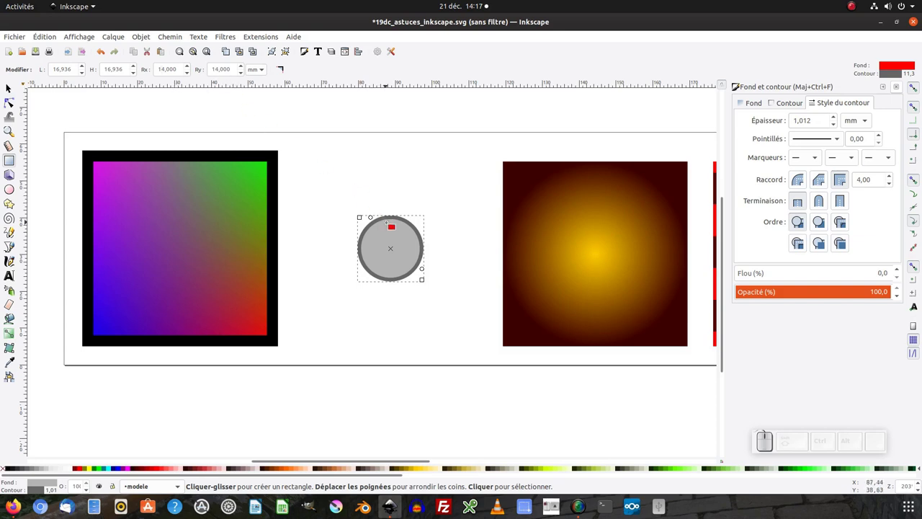
left_click(13, 86)
key("ctrl+z")
left_click(489, 123)
left_click(555, 203)
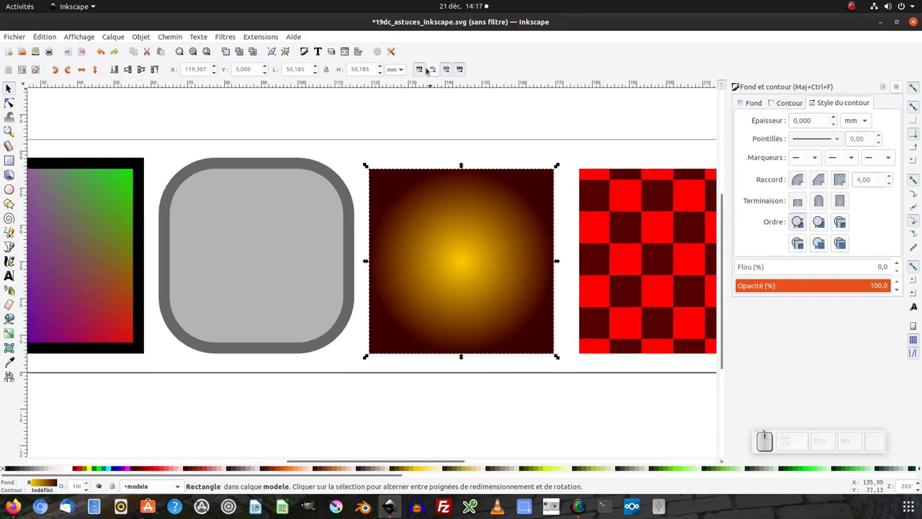
left_click(435, 70)
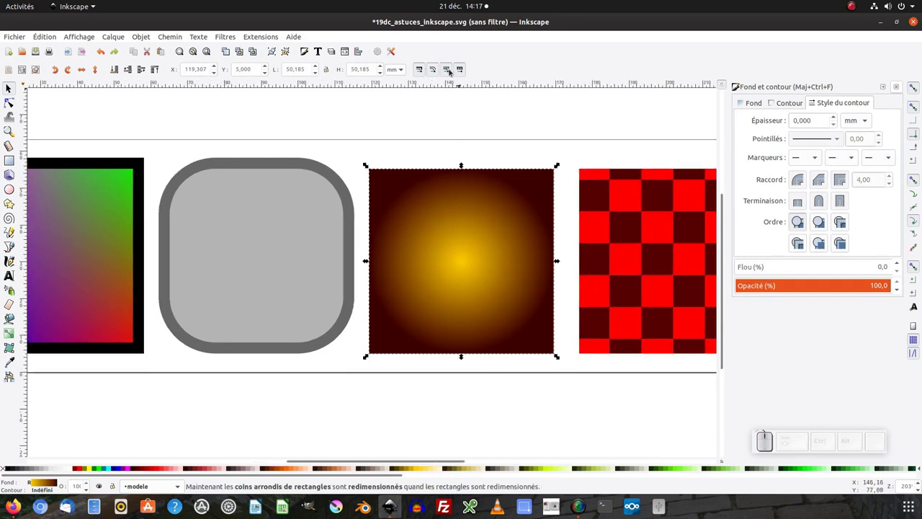
left_click(494, 141)
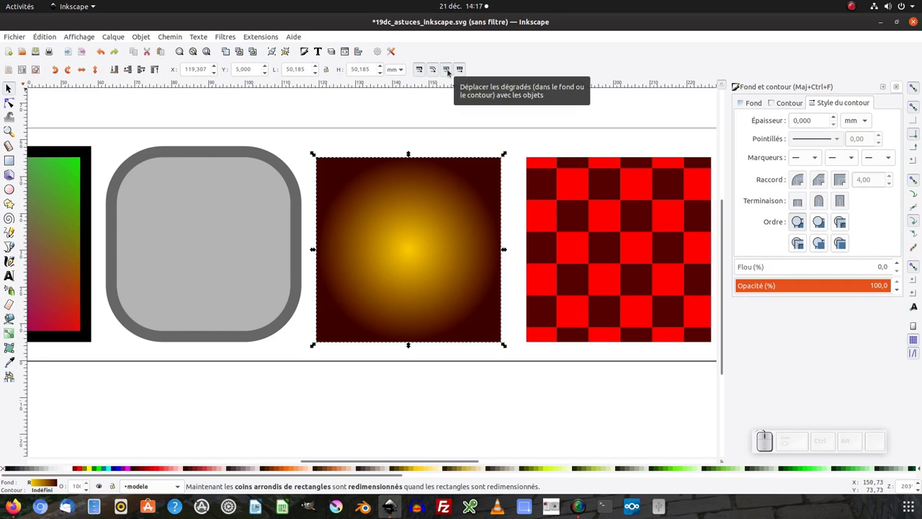
left_click(451, 197)
left_click(305, 270)
left_click(497, 198)
left_click(527, 176)
key("ctrl+z")
key("ctrl+z")
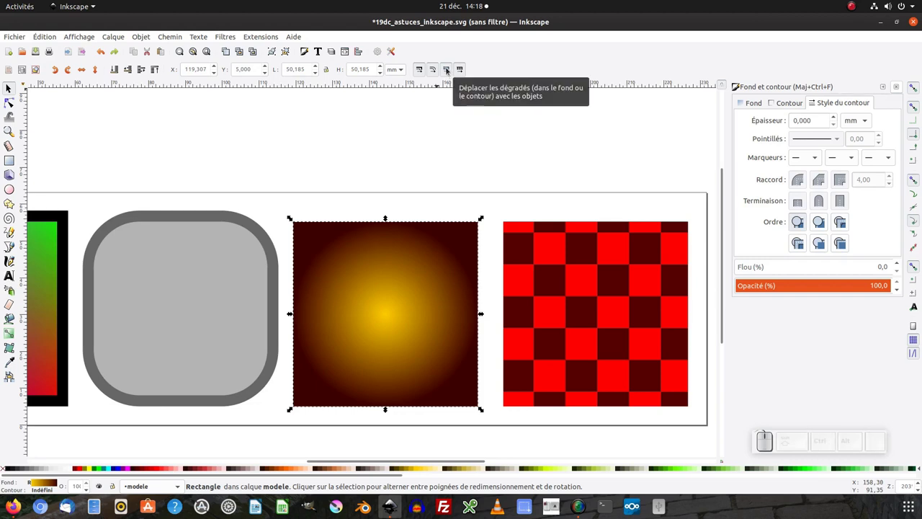
left_click(447, 71)
left_click_drag(440, 282, 370, 303)
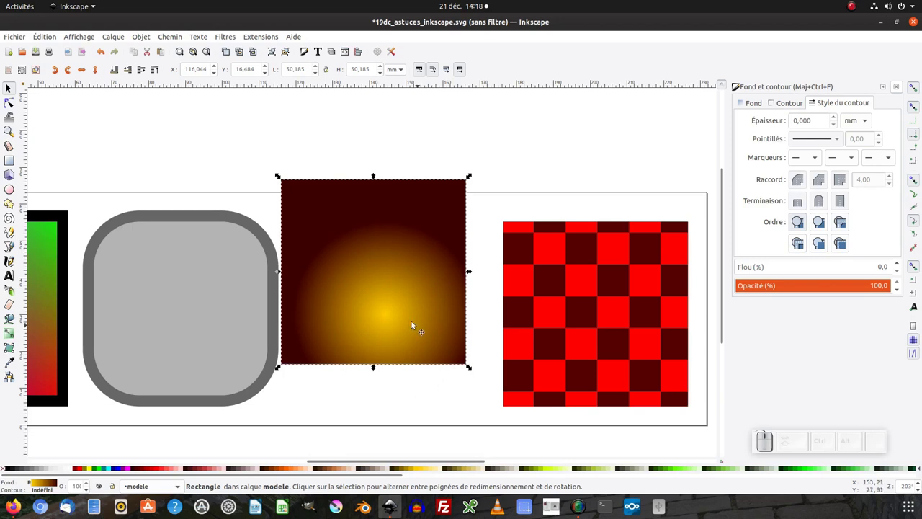
left_click(414, 320)
left_click_drag(424, 304, 477, 326)
key("ctrl+z")
left_click(448, 70)
left_click(508, 176)
left_click(439, 186)
left_click(409, 243)
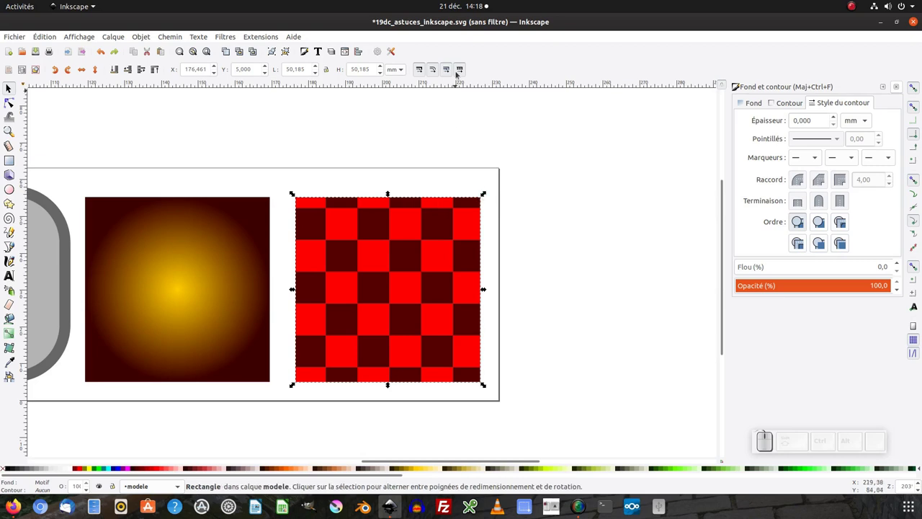
Step: Shrink the red checkered tile, undo it, and reposition it among the other squares
left_click(481, 200)
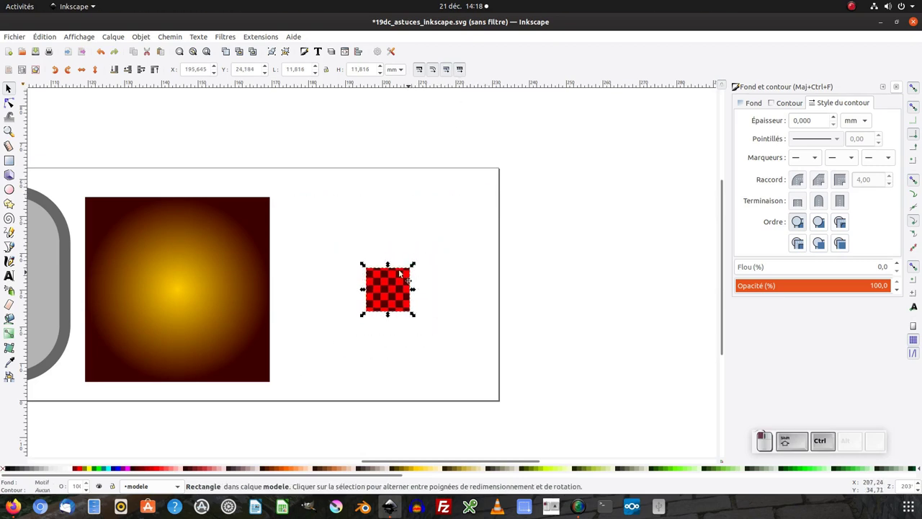
key("ctrl+z")
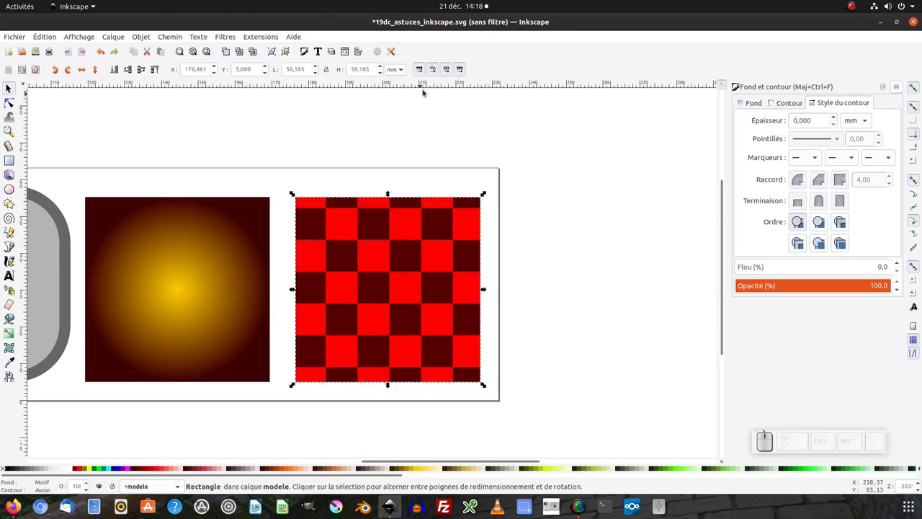
left_click(463, 73)
left_click(422, 226)
left_click_drag(431, 226, 509, 199)
left_click(502, 194)
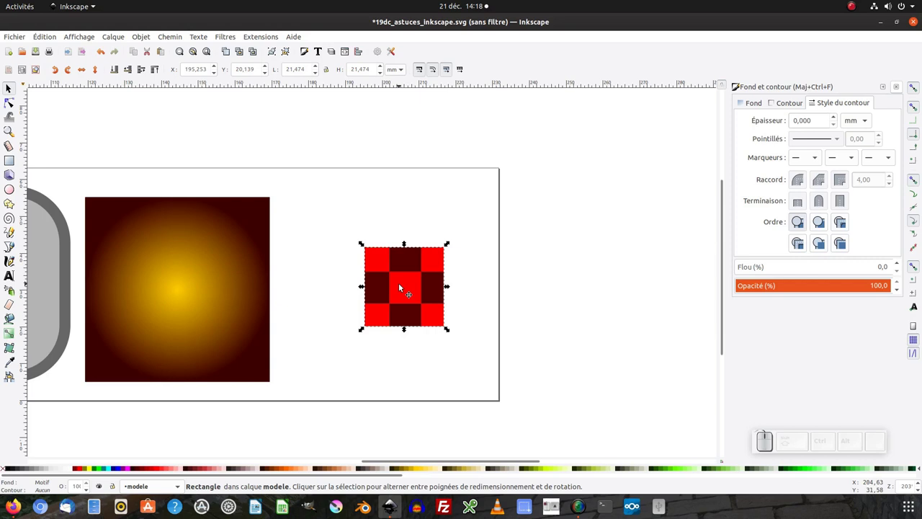
Step: Enlarge the checkerboard tile to match the others and line the four tiles up in a row
key("ctrl+z")
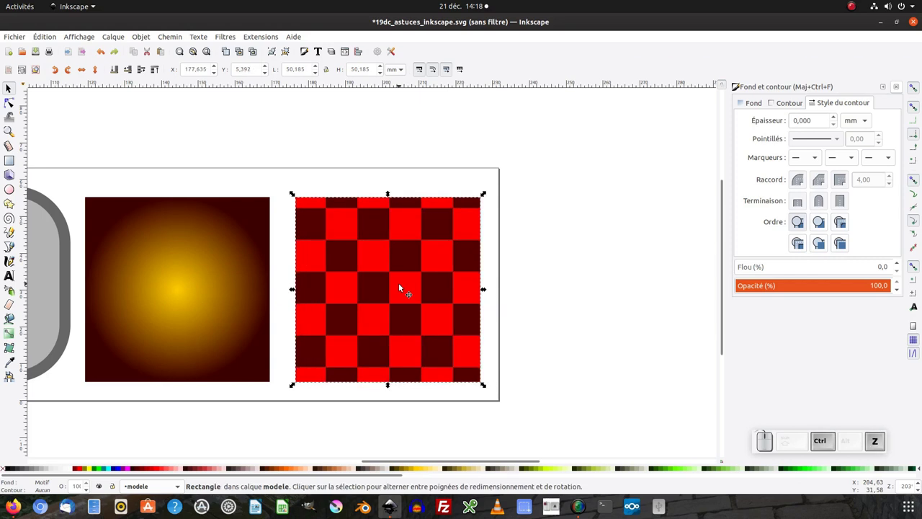
key("ctrl+KP_Subtract")
left_click(334, 334)
left_click(447, 304)
left_click(399, 280)
left_click(397, 287)
left_click(439, 203)
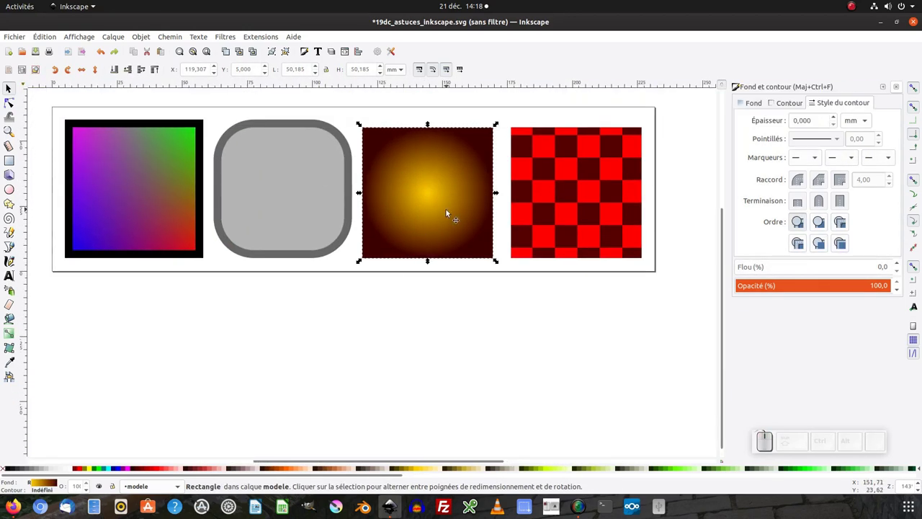
Step: Duplicate the yellow radial gradient tile into copies laid out in a row beneath the page
left_click(436, 199)
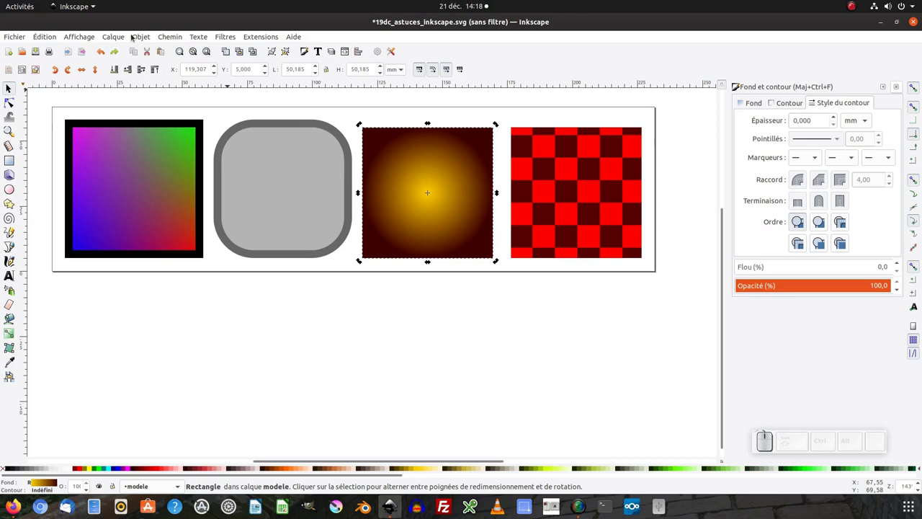
left_click(142, 36)
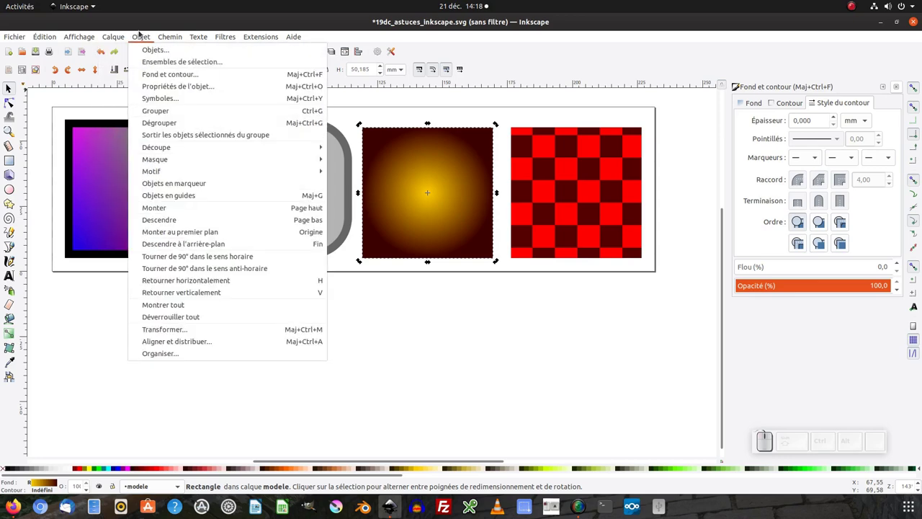
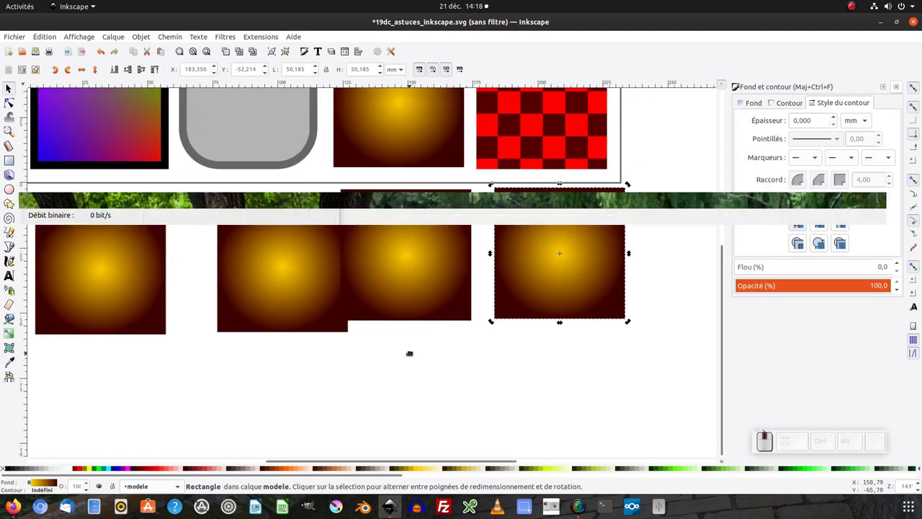
scroll("up", 3)
left_click(446, 299)
left_click(330, 304)
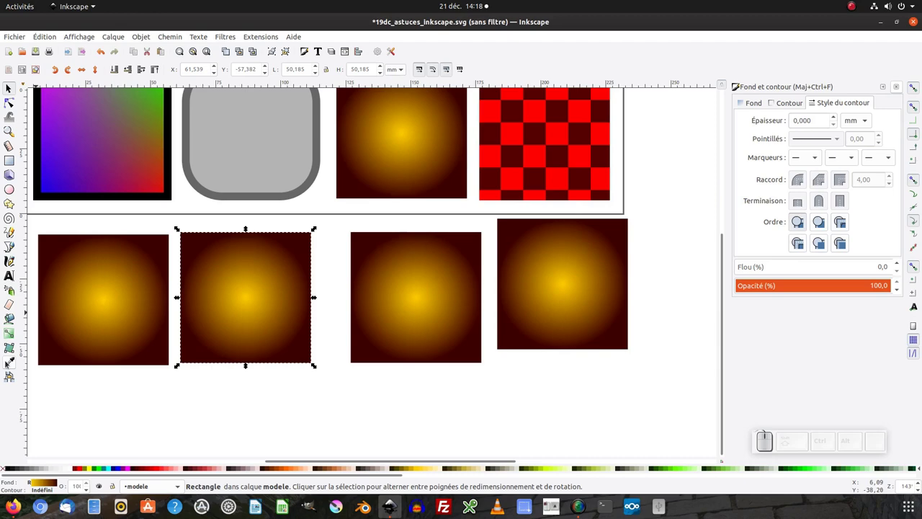
Step: With the Gradient tool, recolour the copies' centre stops red, orange and yellow
left_click(8, 336)
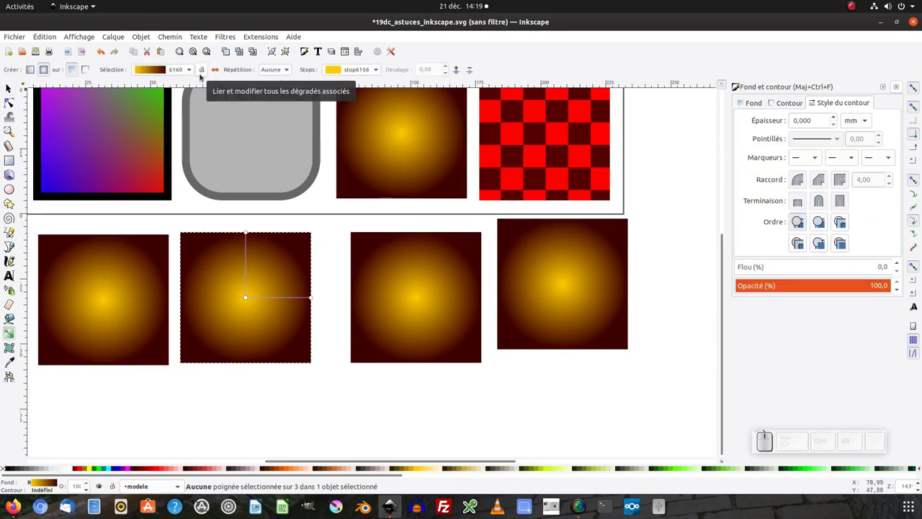
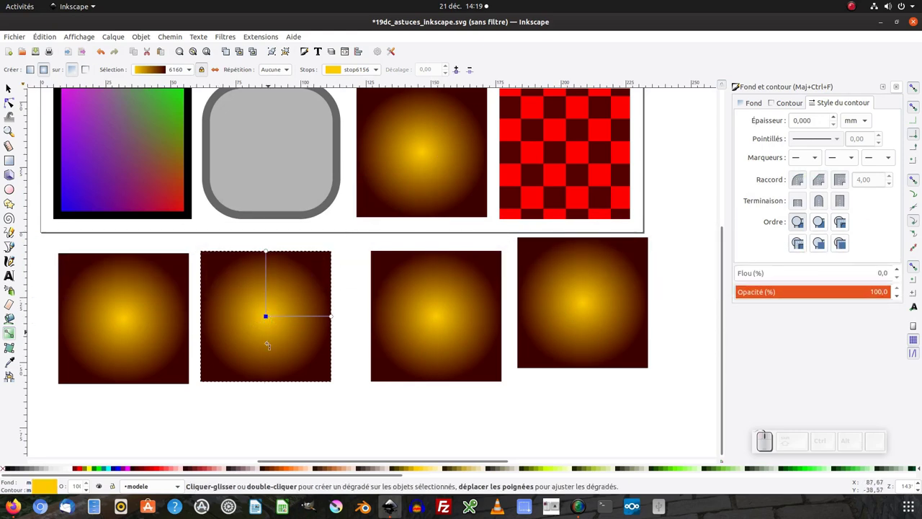
left_click(266, 314)
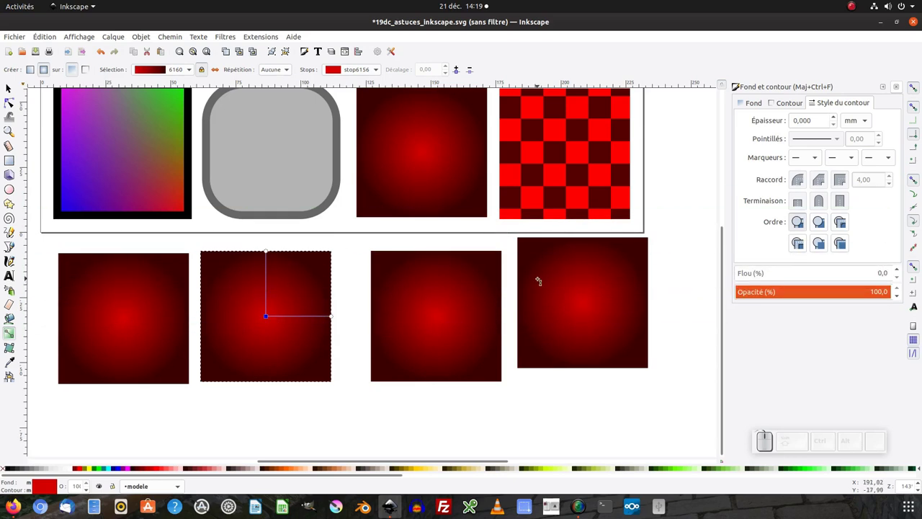
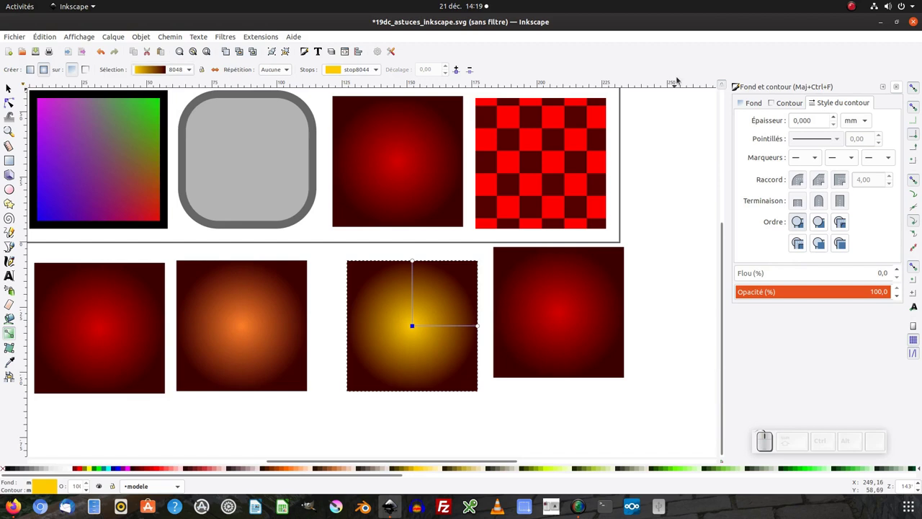
left_click(308, 53)
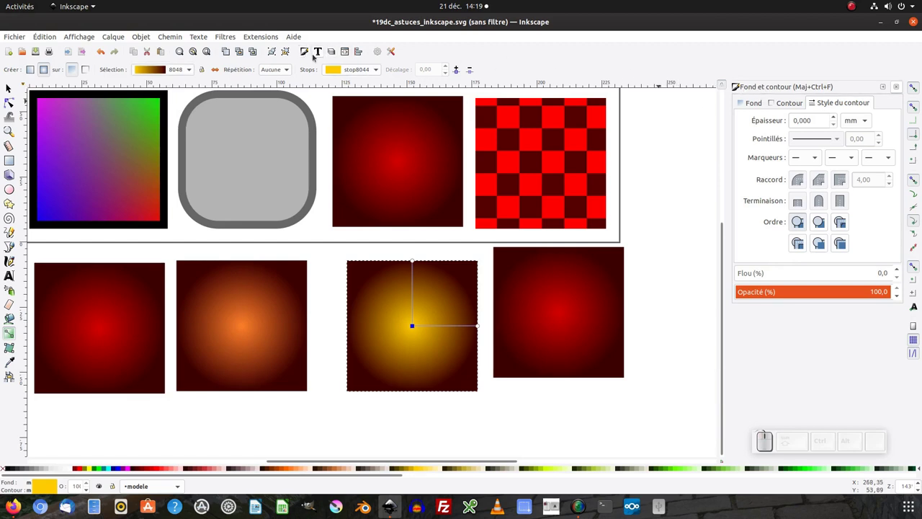
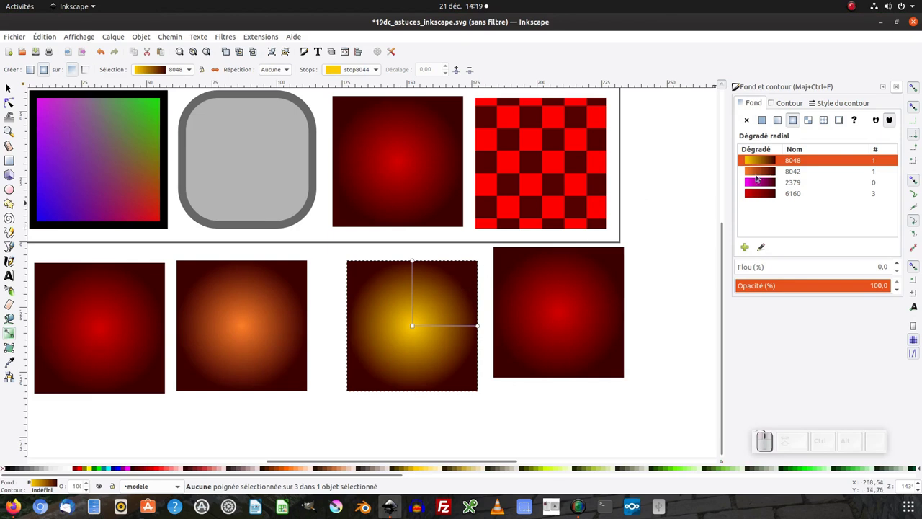
Step: Rename the yellow tile's radial gradient to degrade_radial in the gradient list
left_click(796, 163)
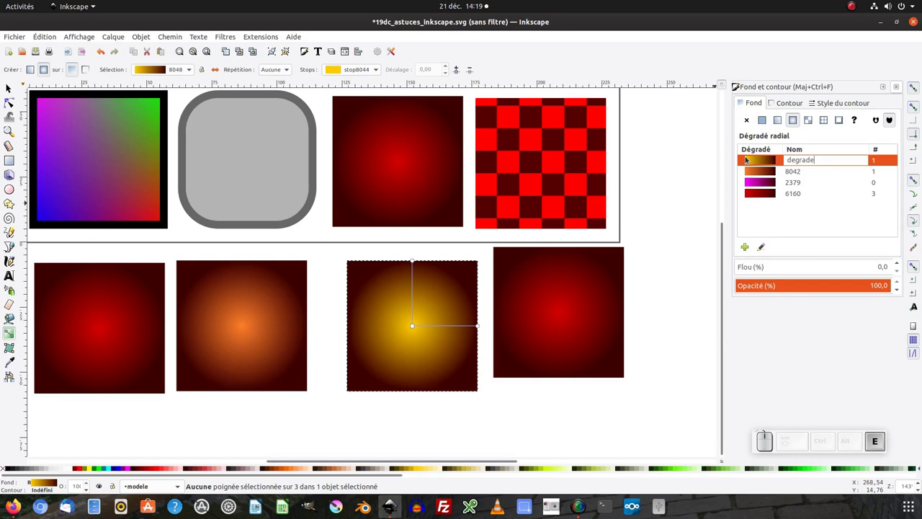
key("Return")
left_click(9, 87)
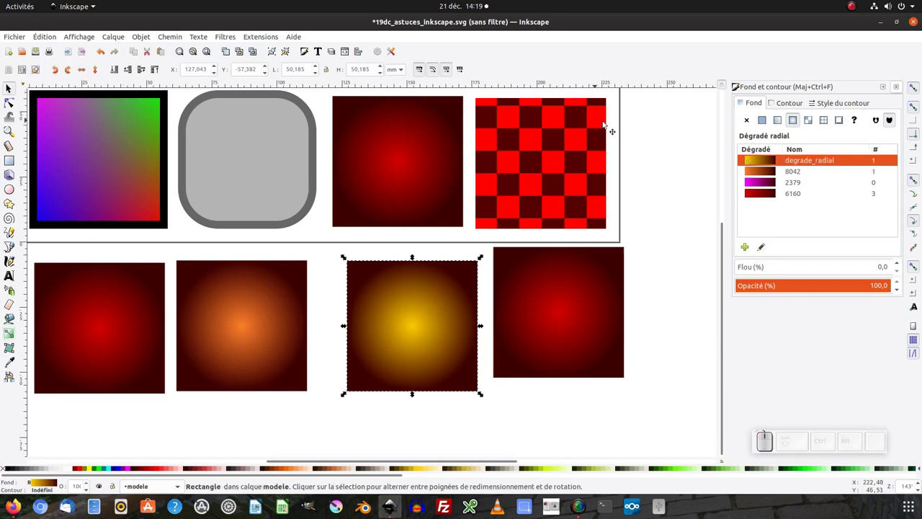
Step: Return to the selector, deselect everything and zoom out to show both rows of tiles
left_click(631, 123)
key("KP_Subtract")
left_click(545, 175)
middle_click(562, 162)
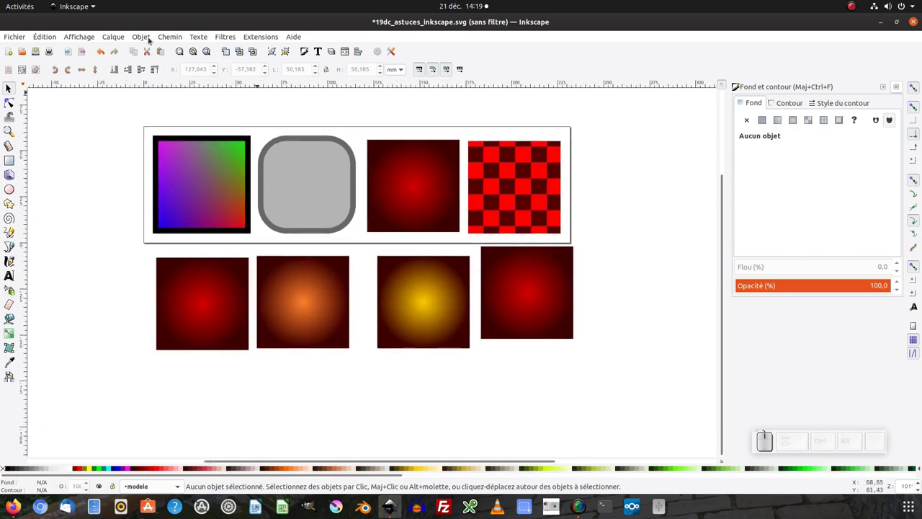
Step: Bring up Object > Arrange and select all eight tiles
left_click(138, 38)
left_click(168, 352)
middle_click(429, 270)
left_click(488, 162)
left_click_drag(90, 111, 780, 287)
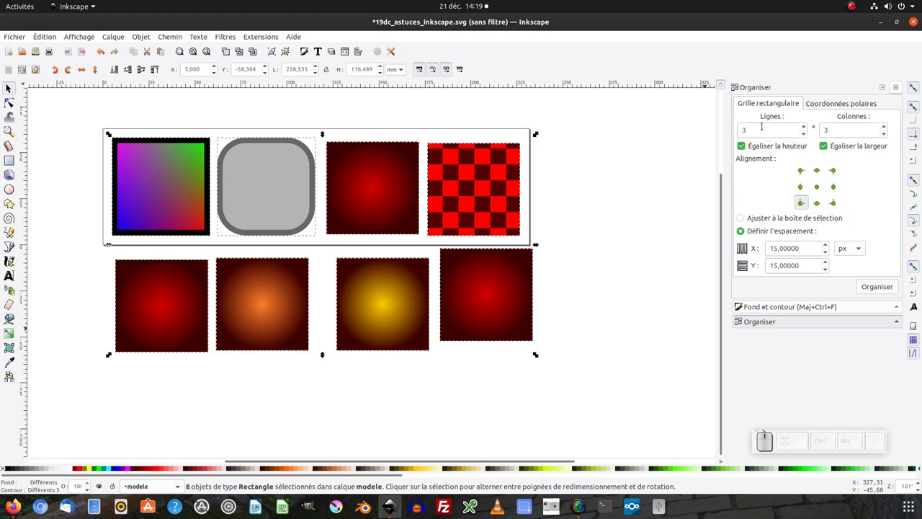
Step: Arrange the tiles into a 2-row, 4-column grid and recentre it in the view
left_click(806, 135)
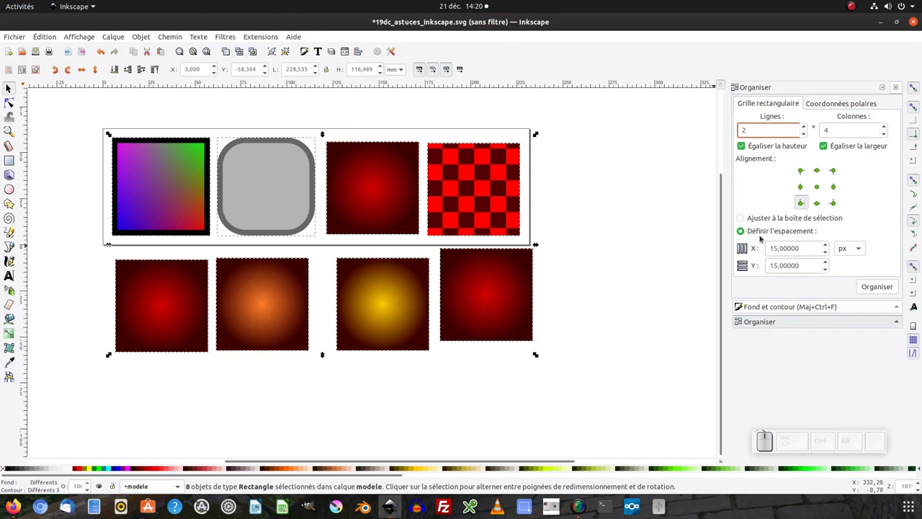
left_click(884, 289)
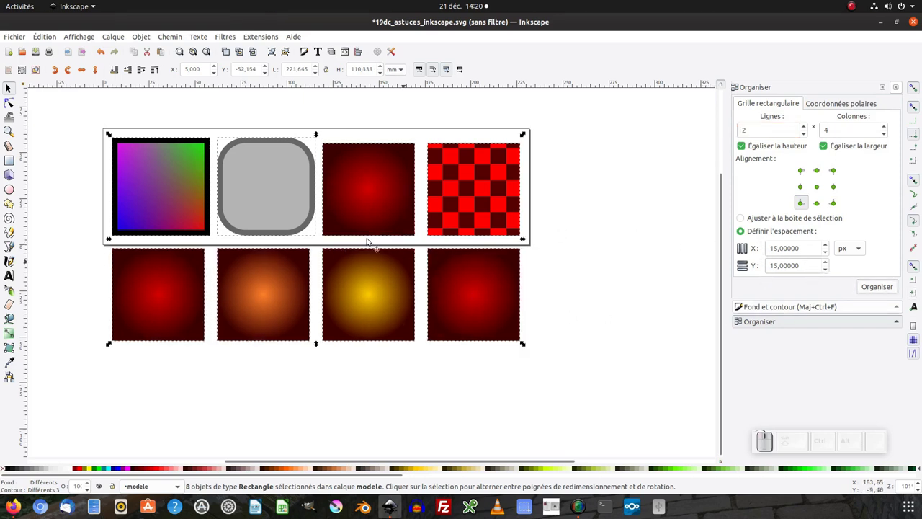
left_click(462, 381)
middle_click(451, 374)
left_click(503, 350)
left_click_drag(610, 128, 189, 210)
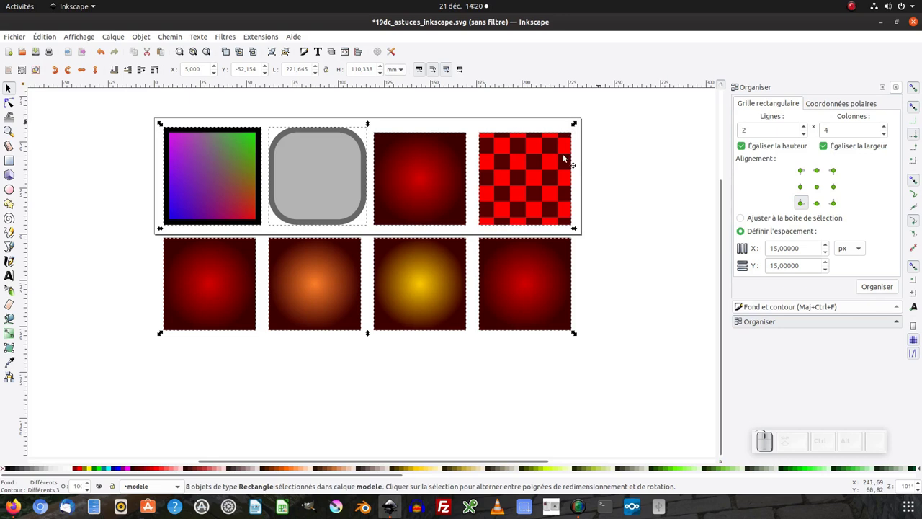
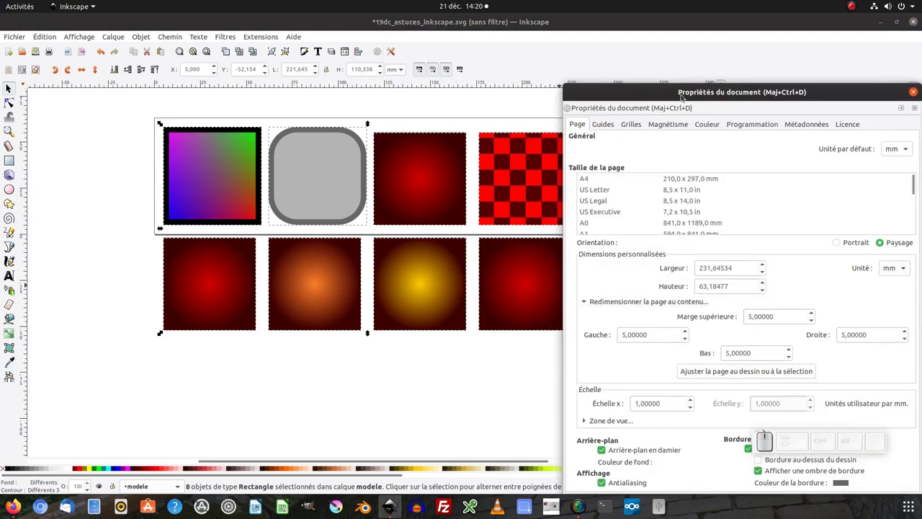
Step: In Document Properties, expand 'Resize page to content' showing 5 mm margins per side
left_click(682, 96)
left_click(552, 270)
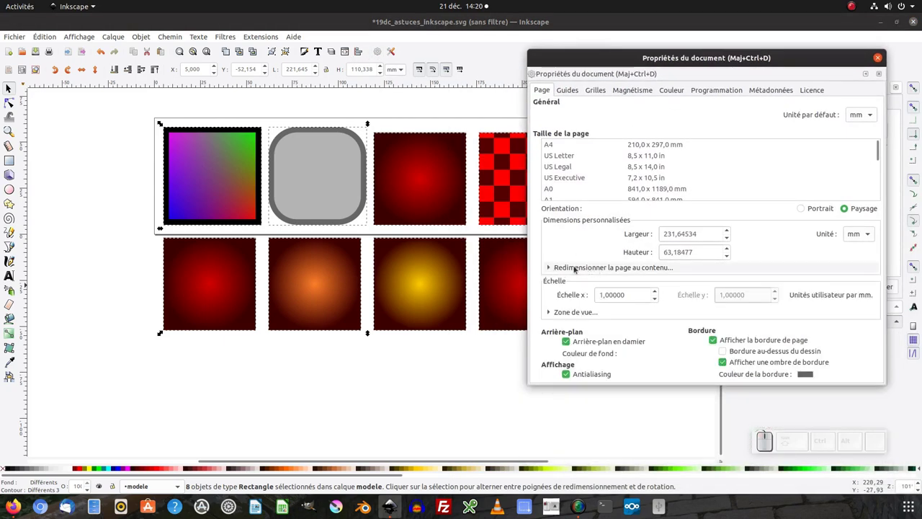
left_click(626, 268)
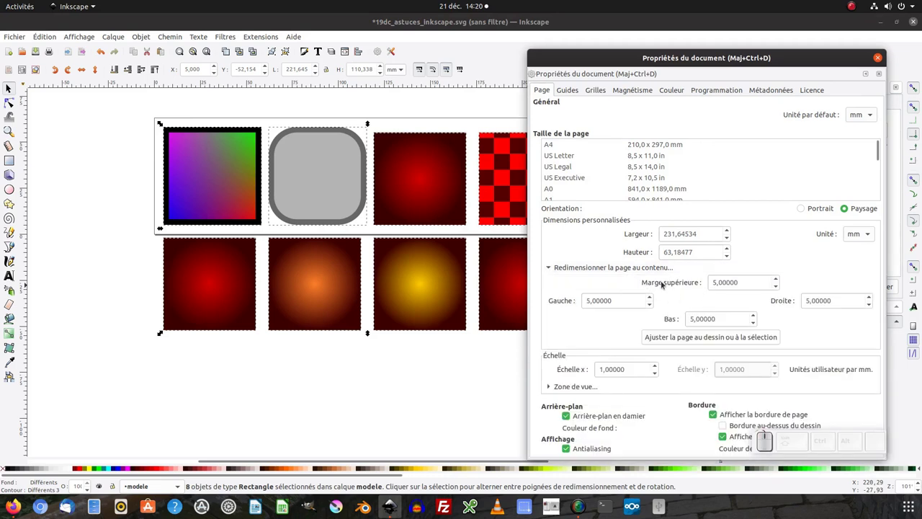